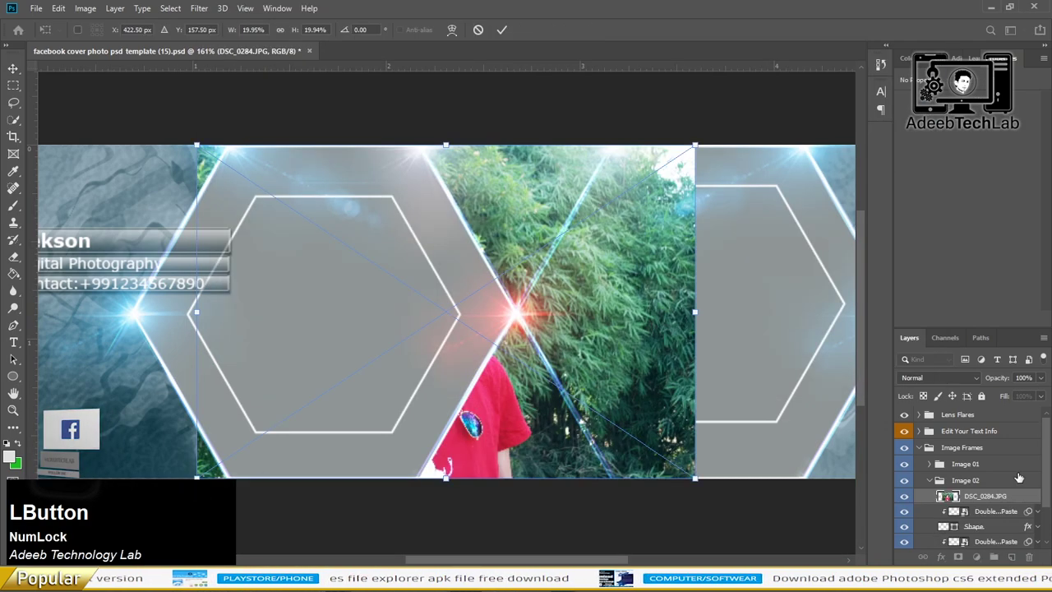
# Step: Commit the DSC_0284 photo's size and position and select its layer for clipping into the second hexagon
pyautogui.press('Delete')
pyautogui.click(949, 512)
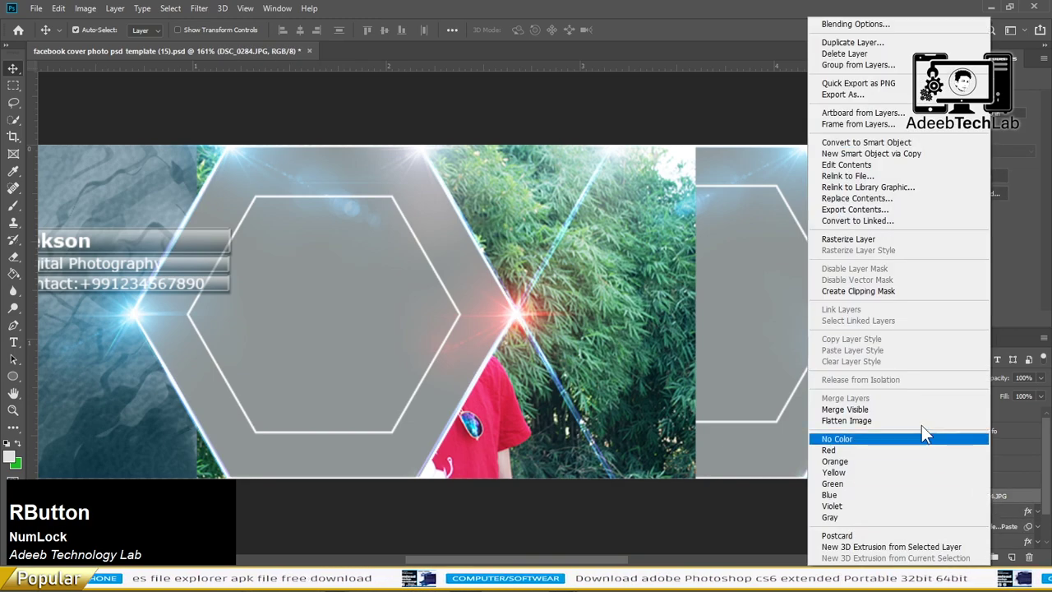
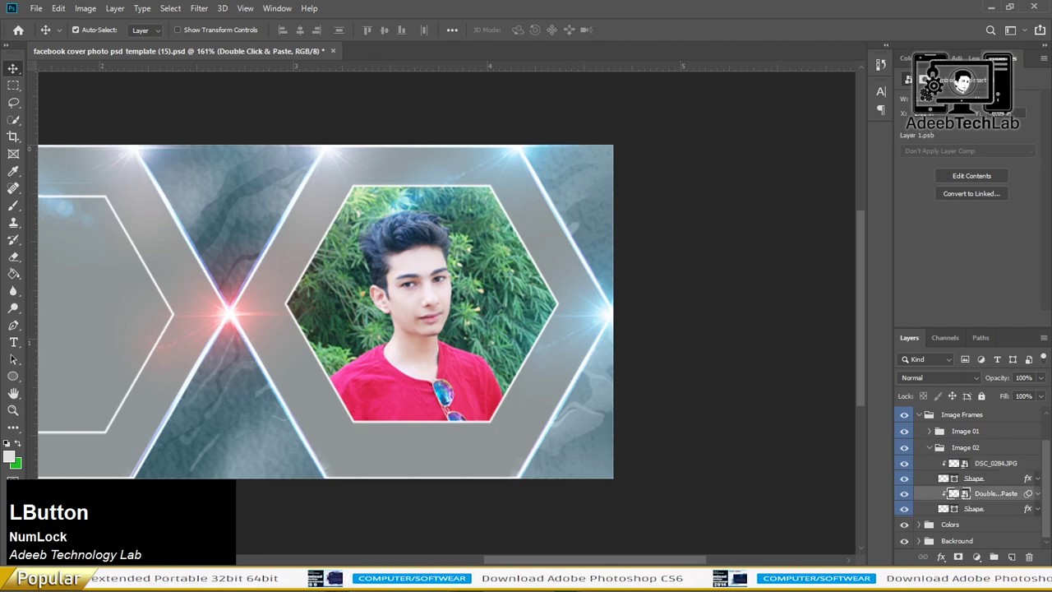
# Step: Place DSC_0284 again and clip it onto the second frame's outer hexagon Shape
pyautogui.click(433, 536)
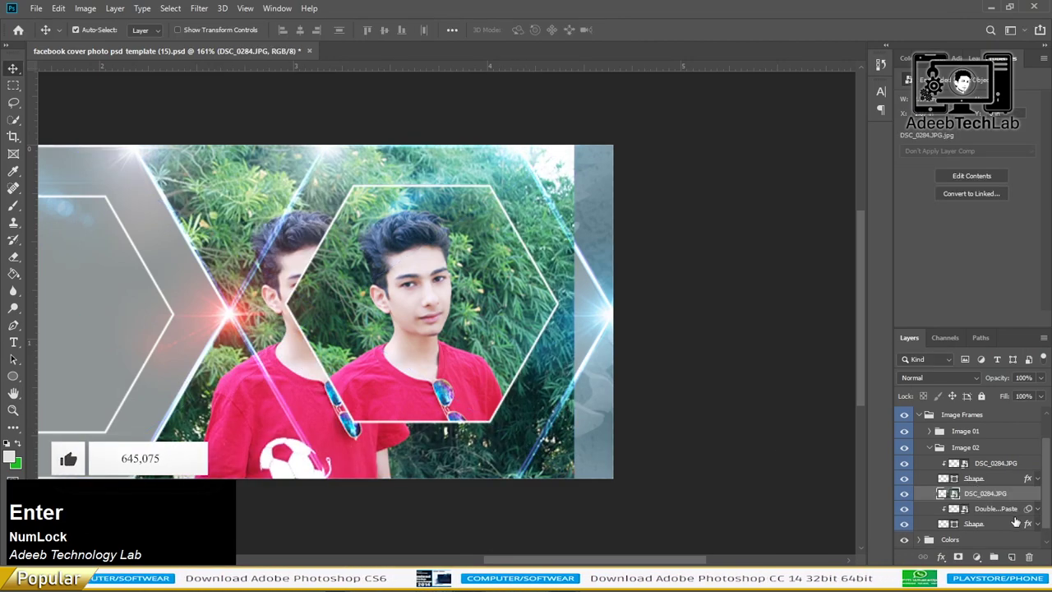
pyautogui.press('Delete')
pyautogui.click(999, 503)
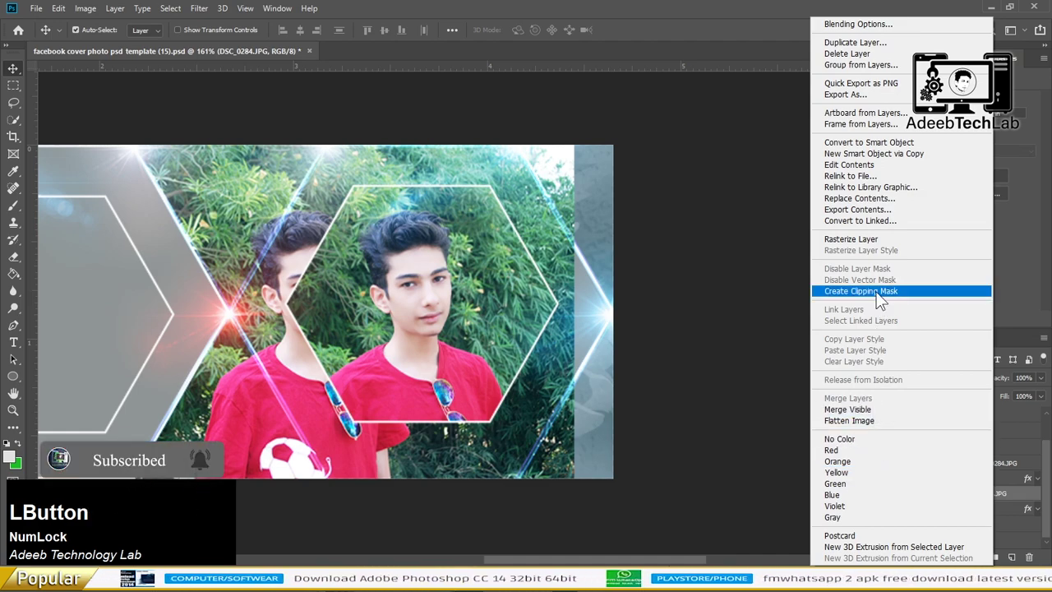
# Step: Enlarge the clipped copy to cover the outer band and lower its Opacity to about 56%
pyautogui.press('ctrl+t')
pyautogui.click(234, 410)
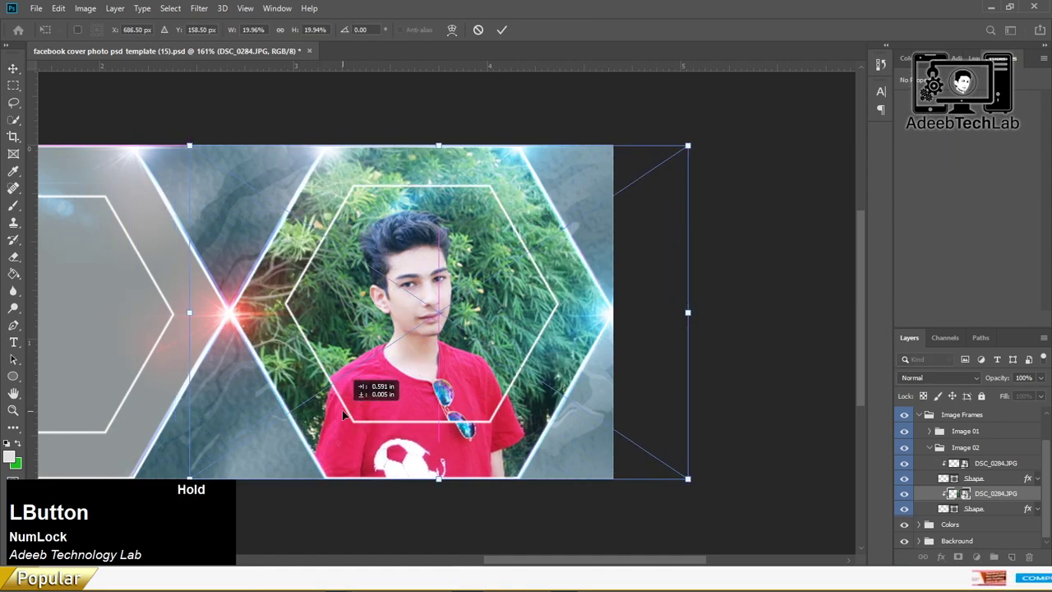
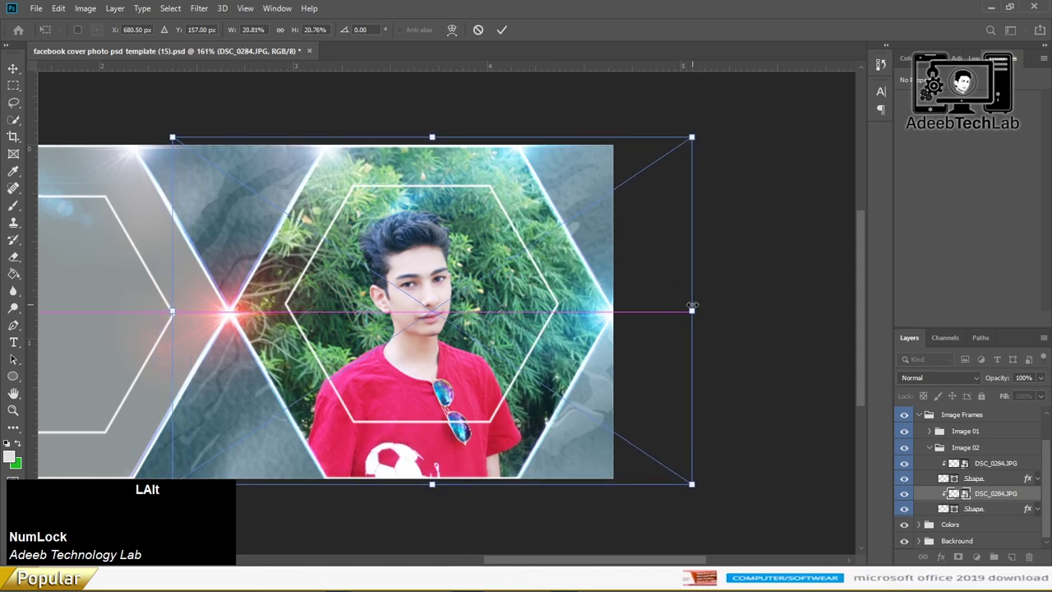
pyautogui.press('Return')
pyautogui.click(1003, 385)
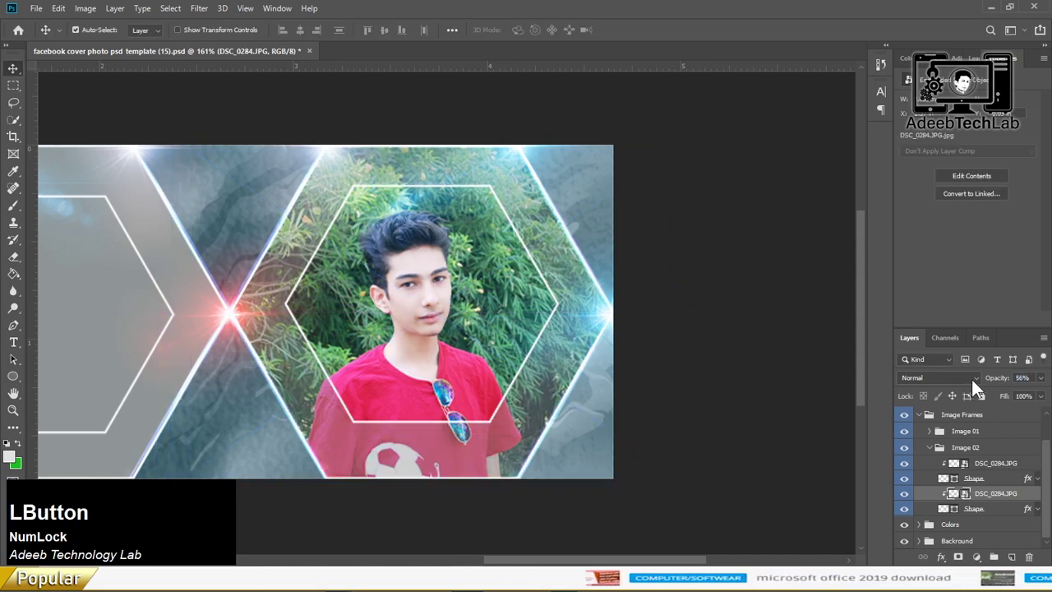
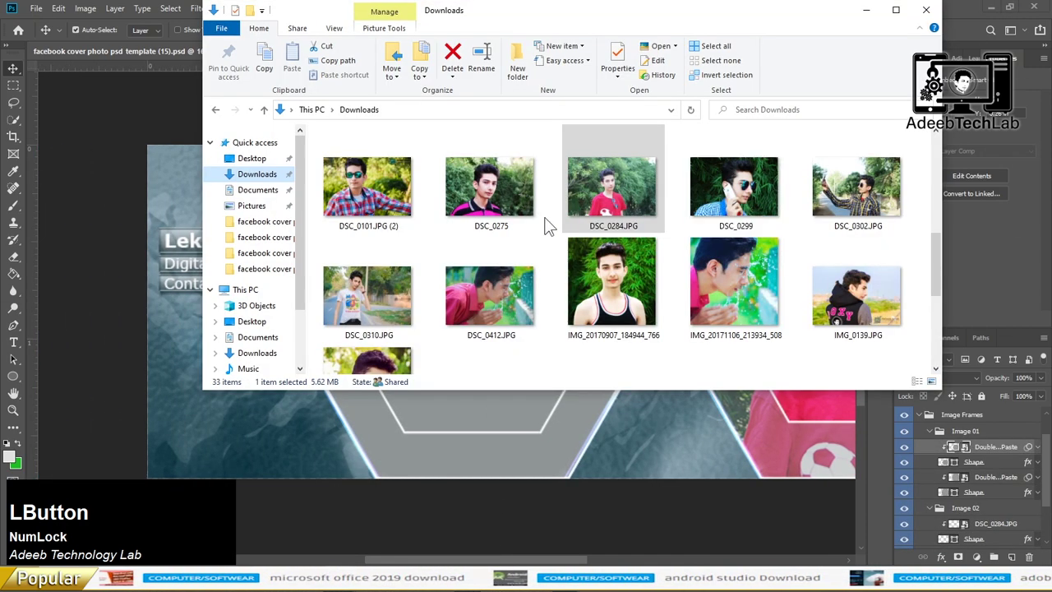
# Step: Bring the blue-suit photo IMG_9778 into the cover and commit its placement
pyautogui.scroll(-3)
pyautogui.press('Delete')
# Step: Clip IMG_9778 into the first frame's inner hexagon and resize it to fit
pyautogui.click(995, 454)
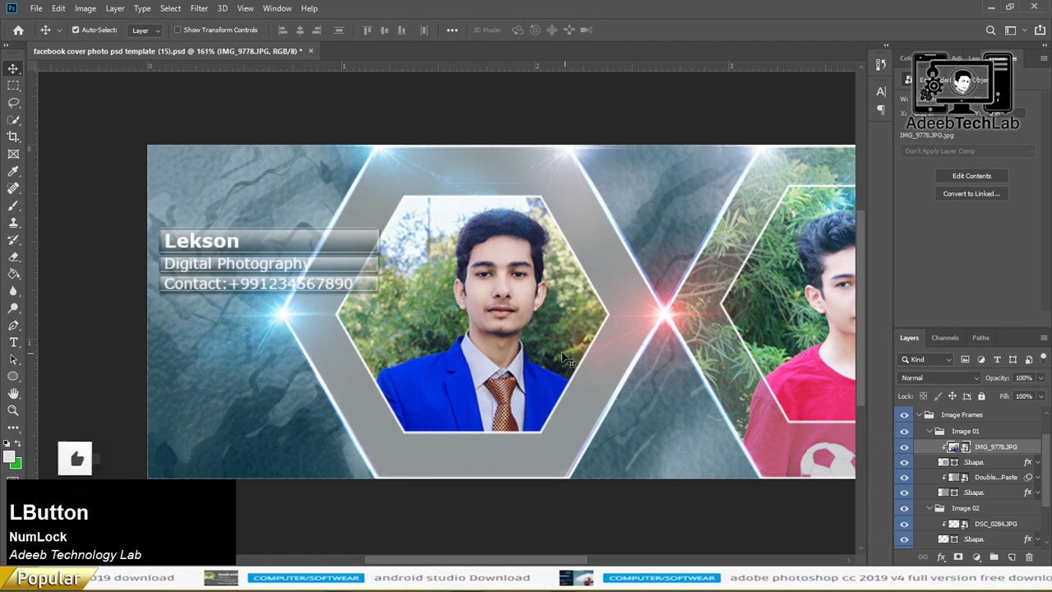
pyautogui.click(643, 366)
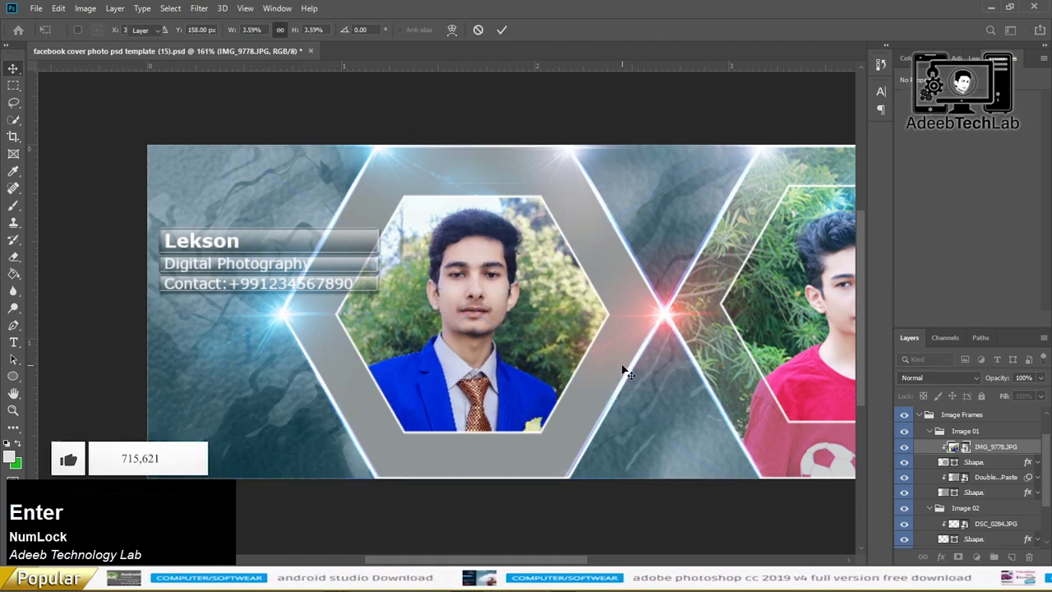
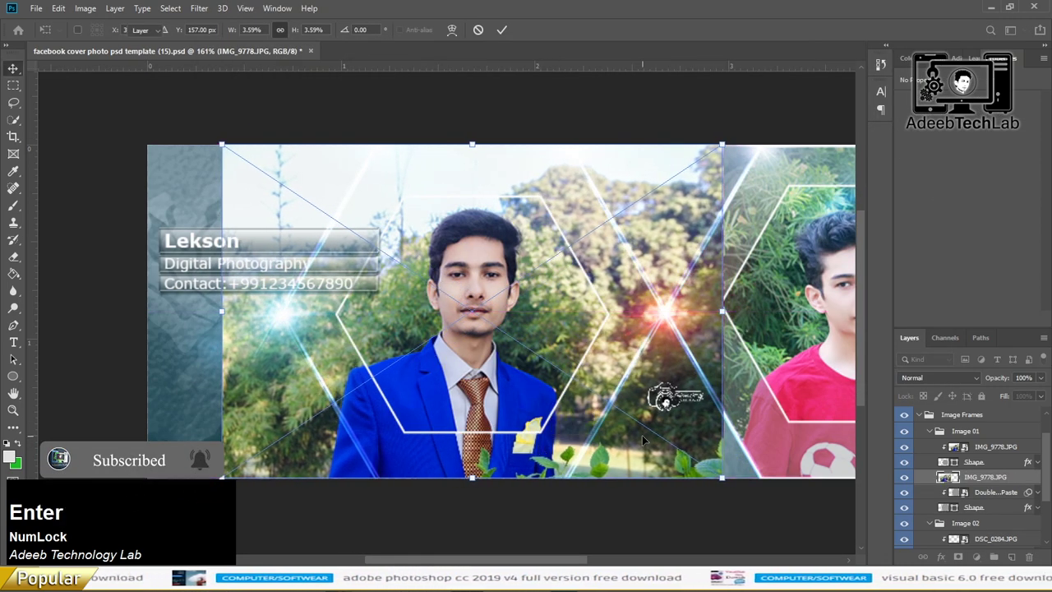
# Step: Place a second copy of IMG_9778 and clip it onto the first frame's outer hexagon Shape
pyautogui.press('Delete')
pyautogui.rightClick(989, 487)
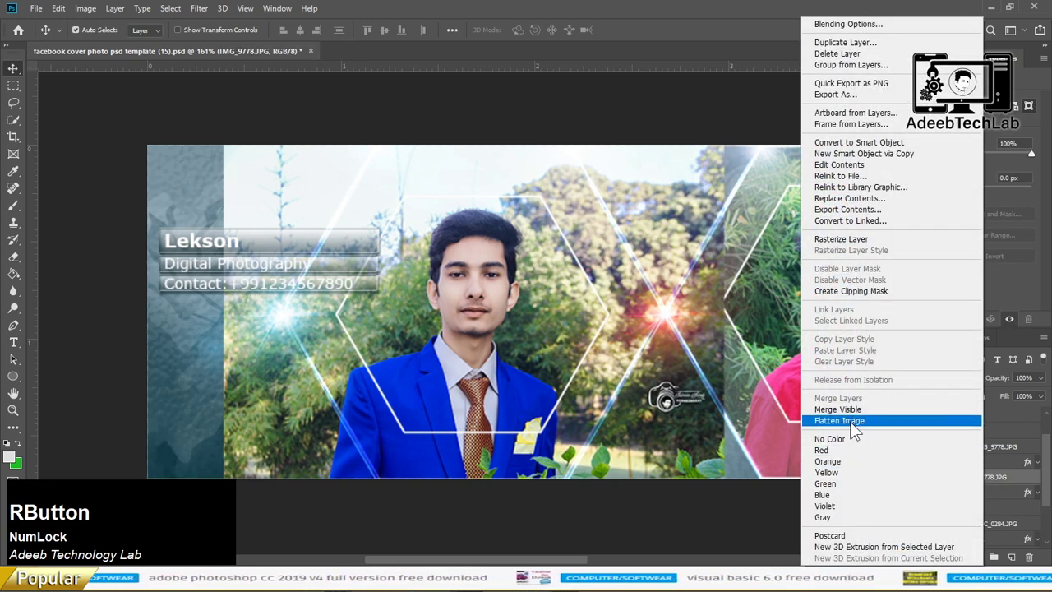
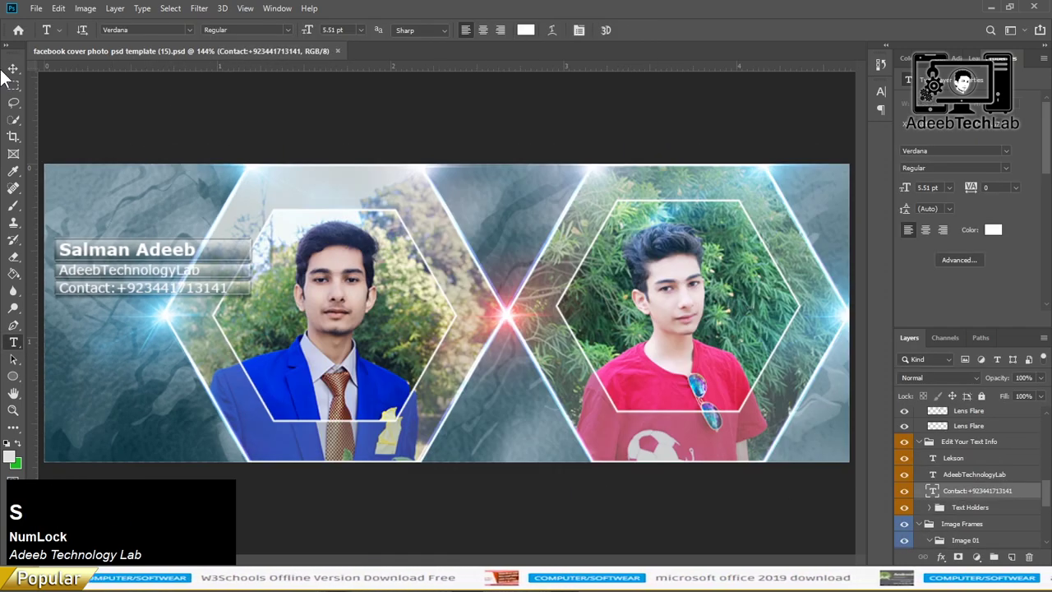
# Step: Save the finished cover as a JPEG via Save As
pyautogui.click(20, 76)
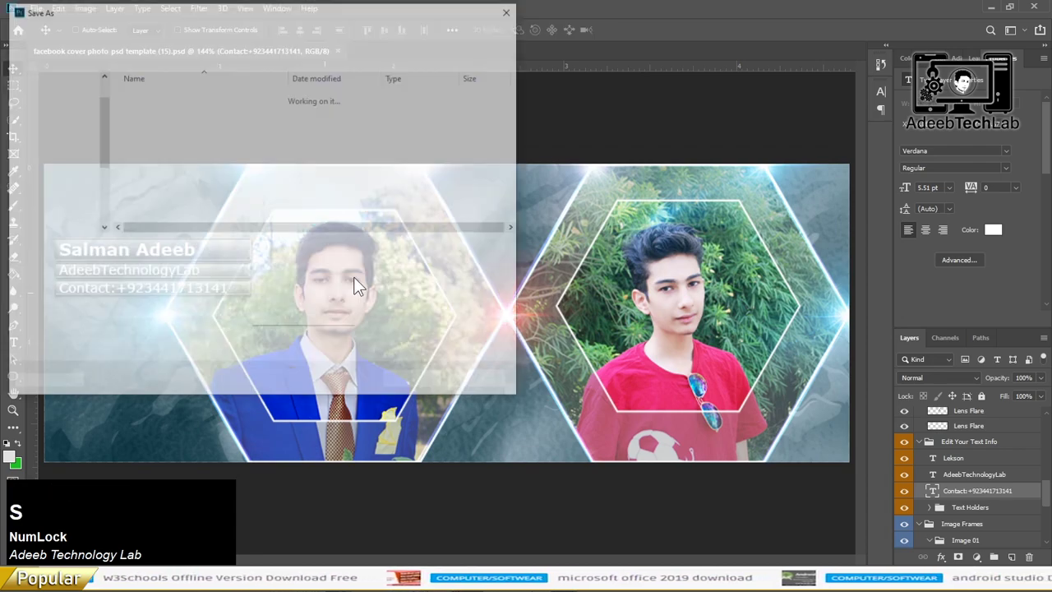
pyautogui.click(349, 262)
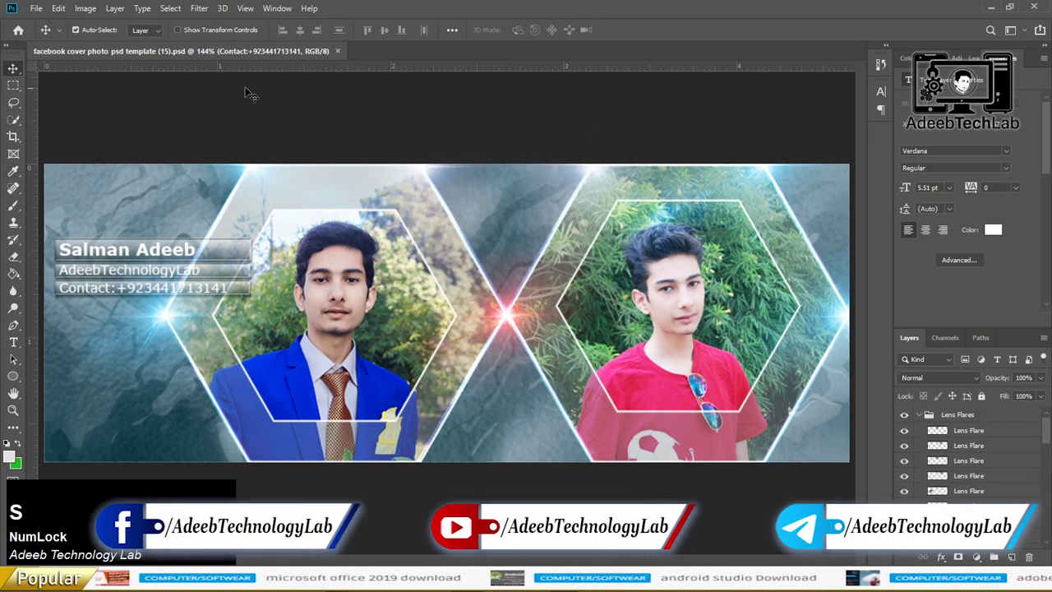
# Step: Close the cover document and minimize Photoshop to show the saved files
pyautogui.press('s')
pyautogui.click(346, 58)
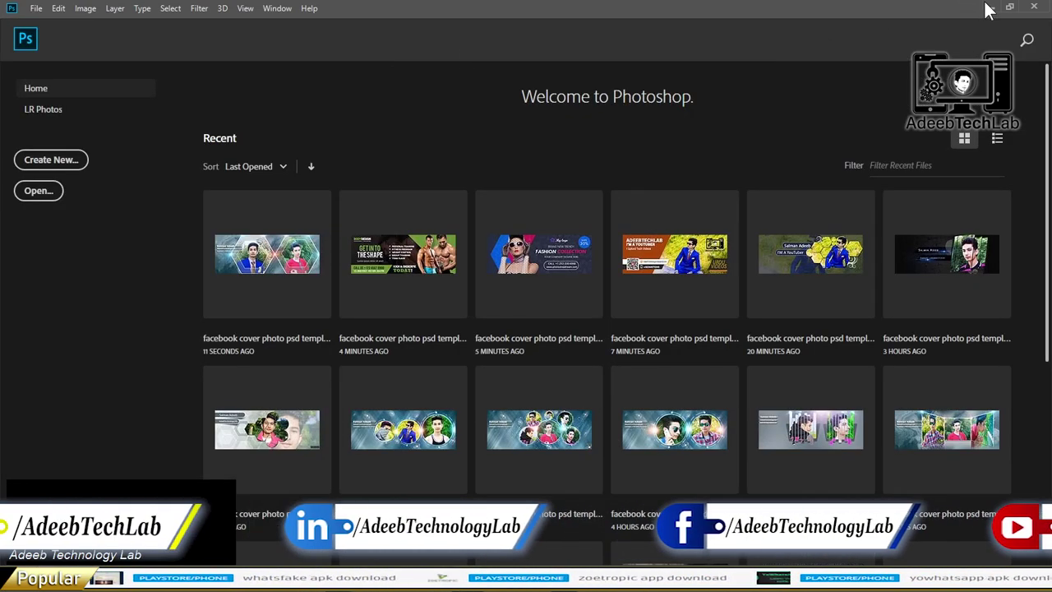